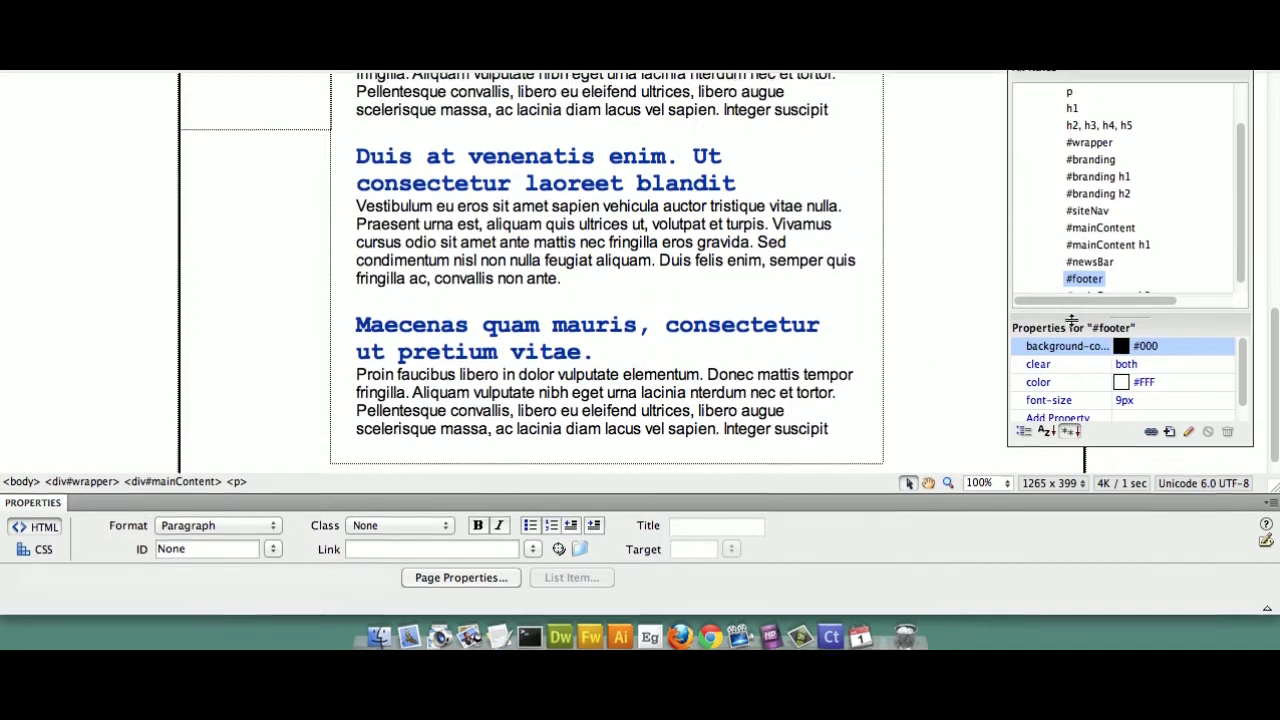
Review the #footer rule's background settings in its CSS Rule definition without changing them
left_click(1098, 366)
double_click(1098, 367)
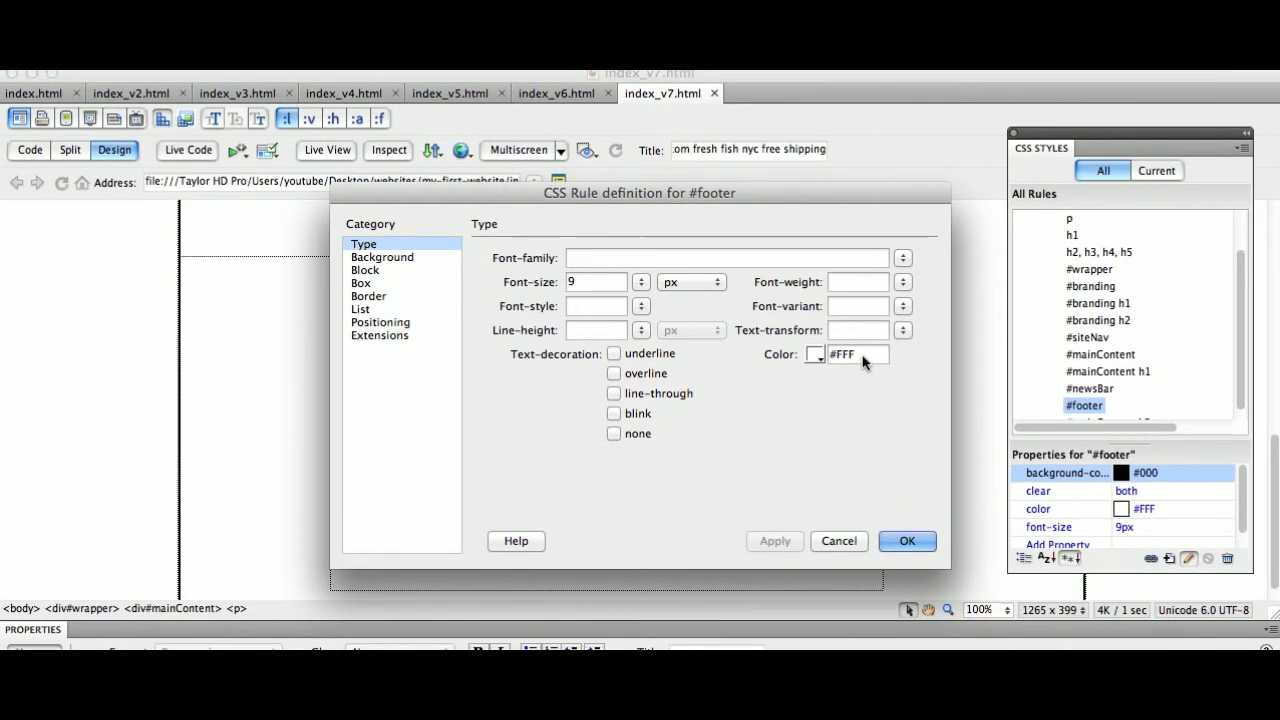
left_click(438, 348)
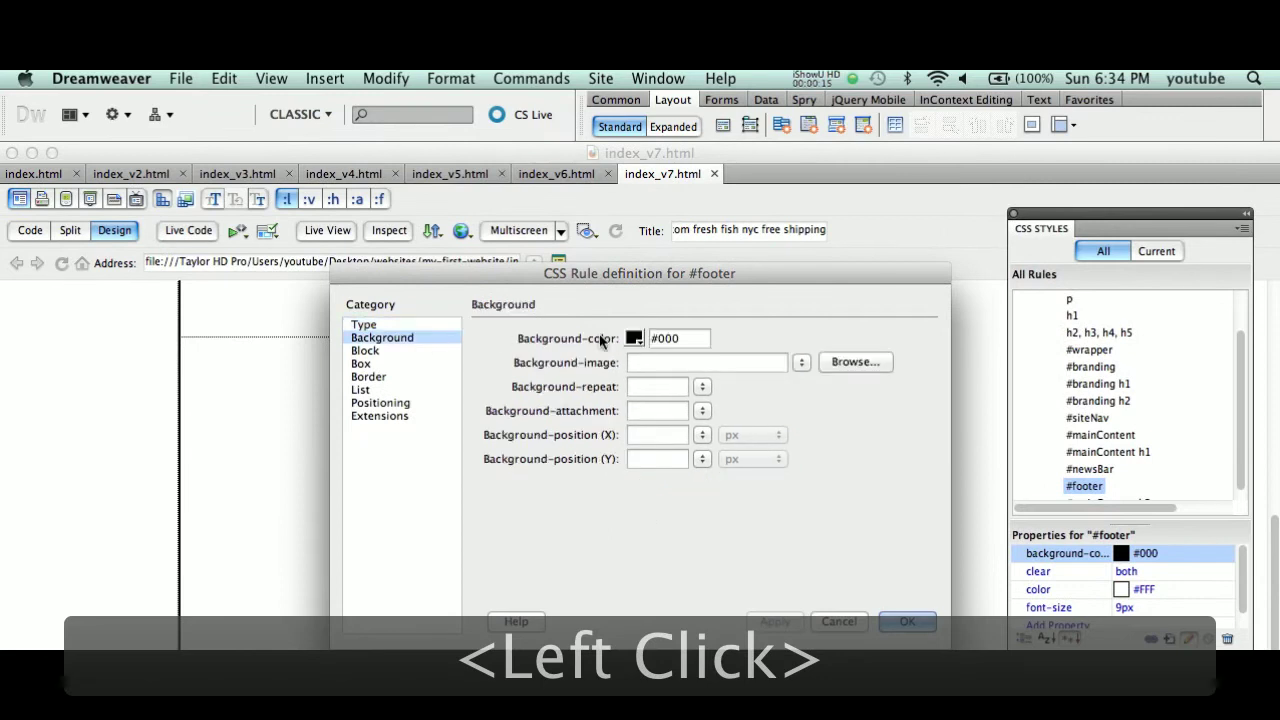
left_click(928, 437)
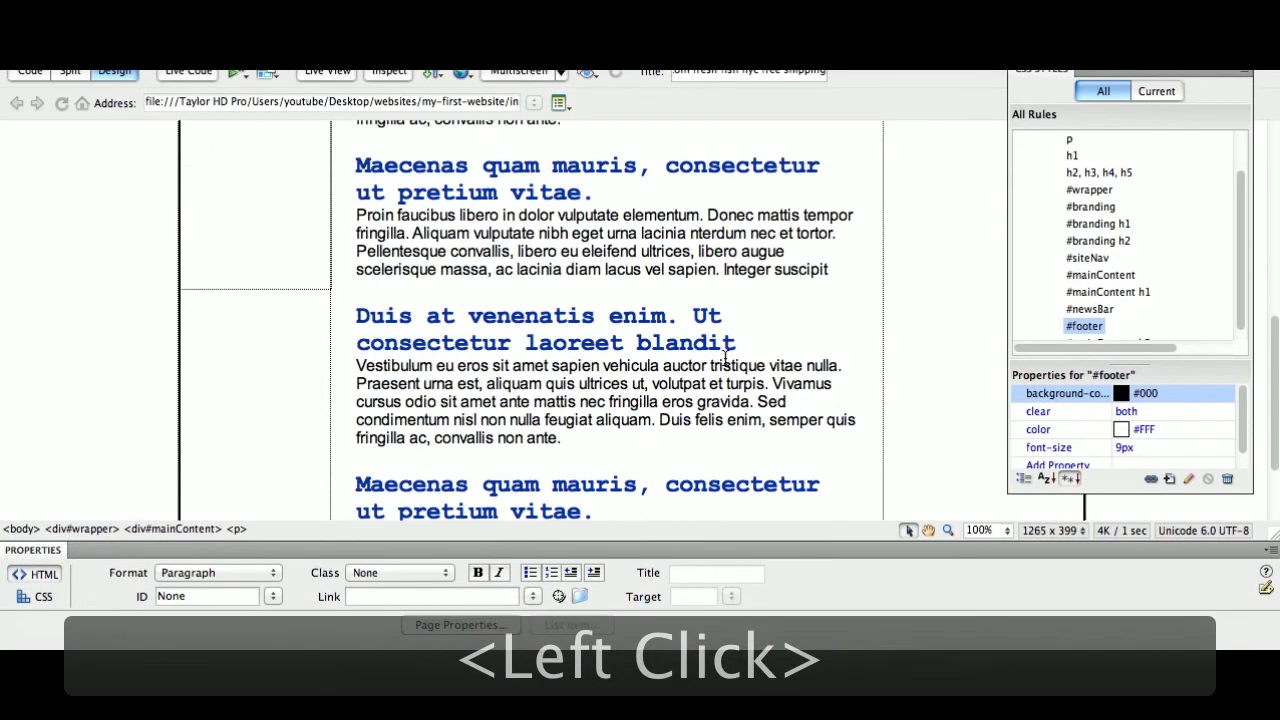
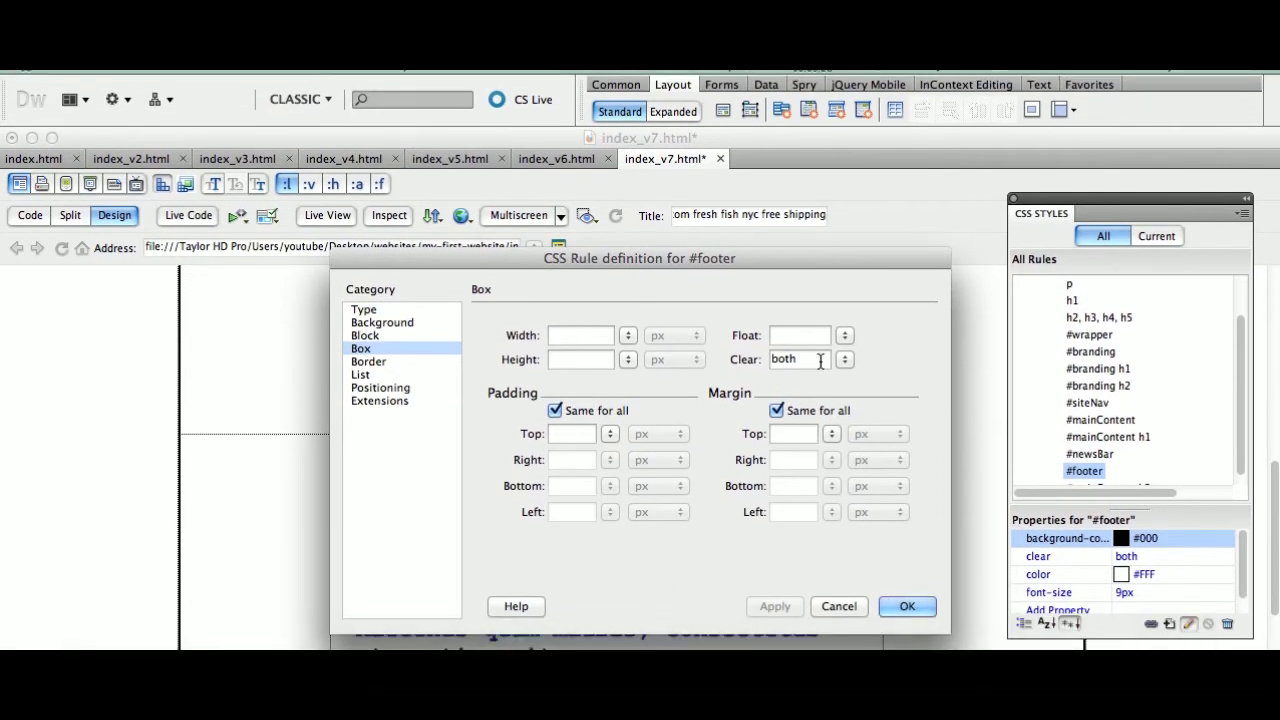
Remove 'both' from the #footer rule's Clear field so the footer no longer clears the columns
left_click(816, 347)
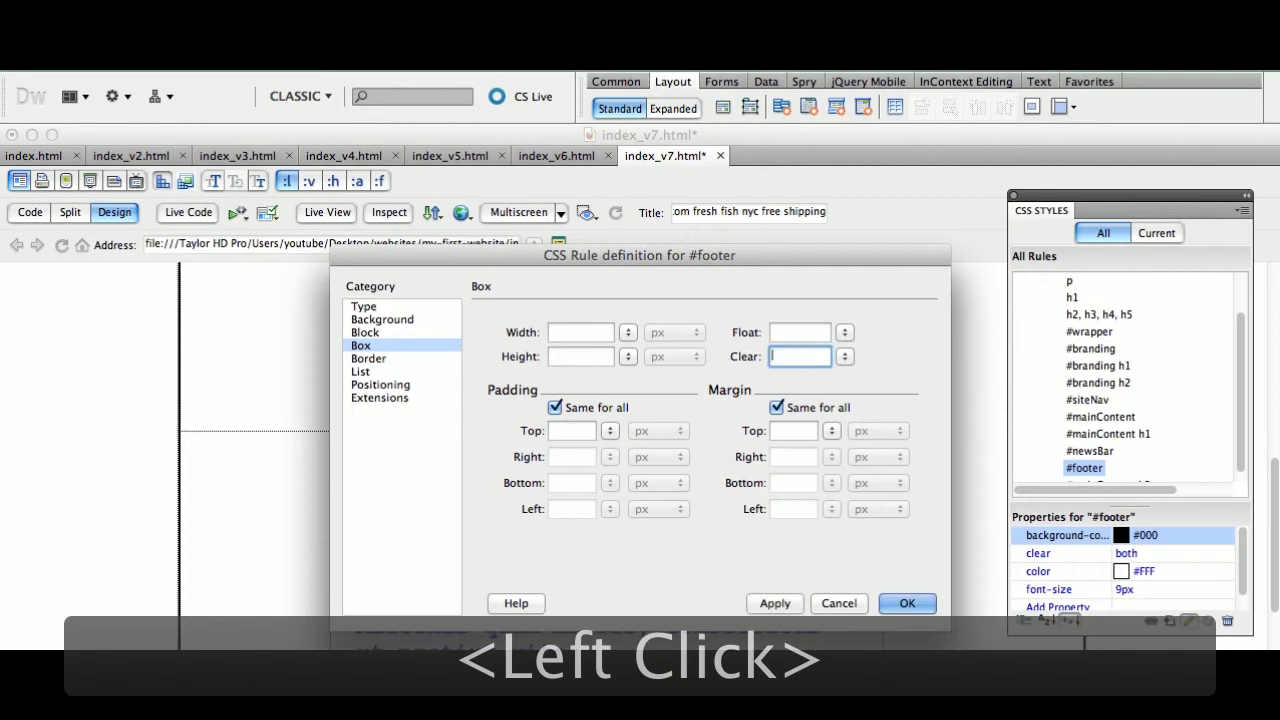
left_click(911, 474)
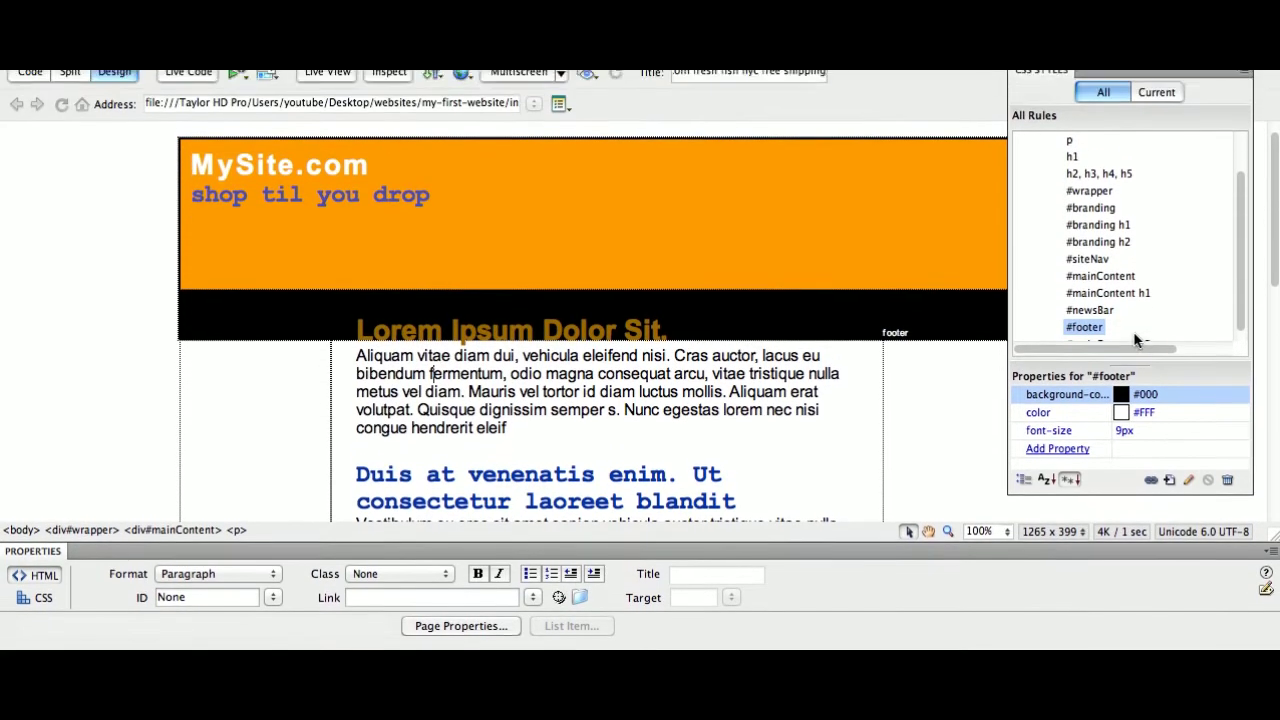
Reopen the #footer rule definition and set its Box Clear value back to both
left_click(1138, 353)
double_click(1102, 363)
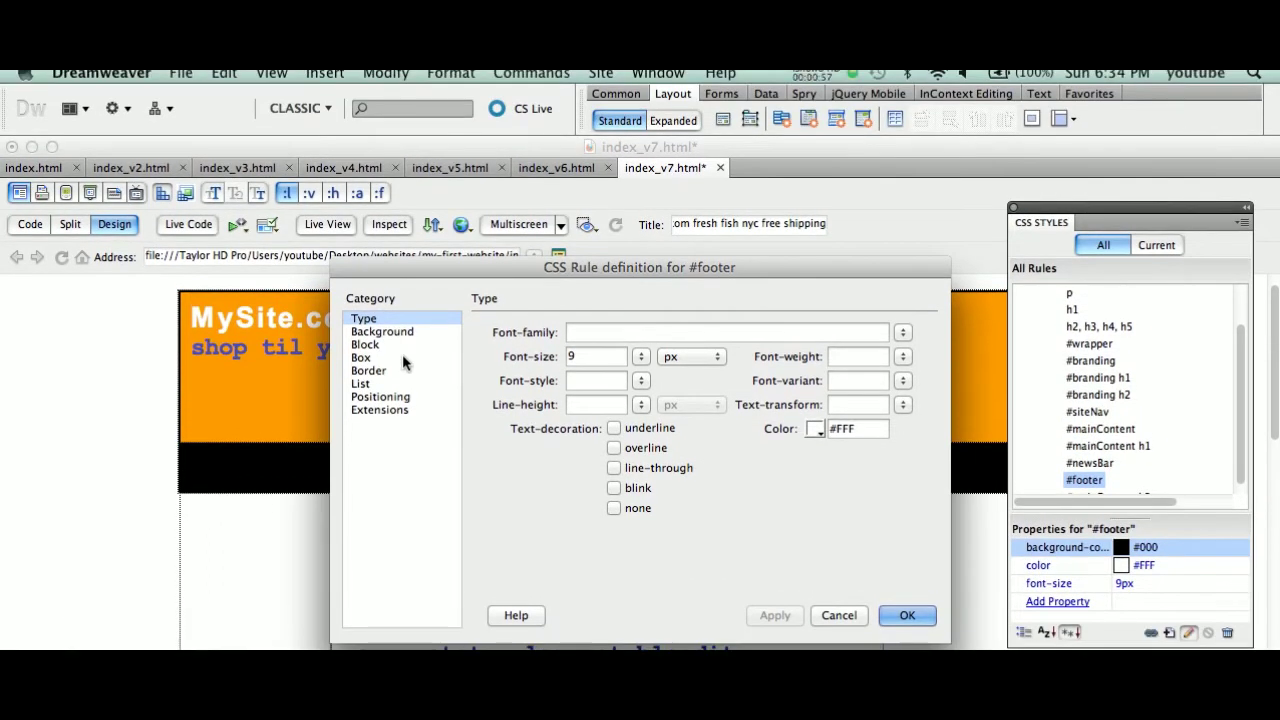
left_click(402, 362)
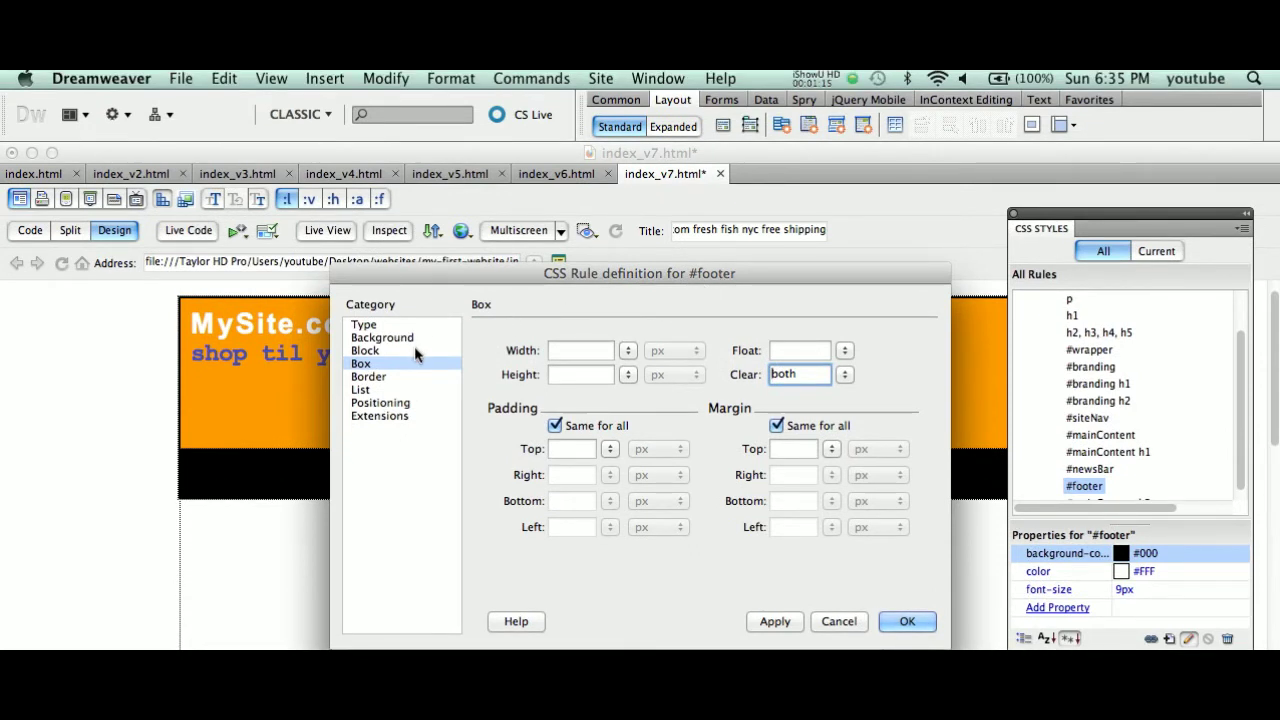
Centre the footer text, give it a 30 px line height, confirm Clear is both and apply the rule
left_click(421, 358)
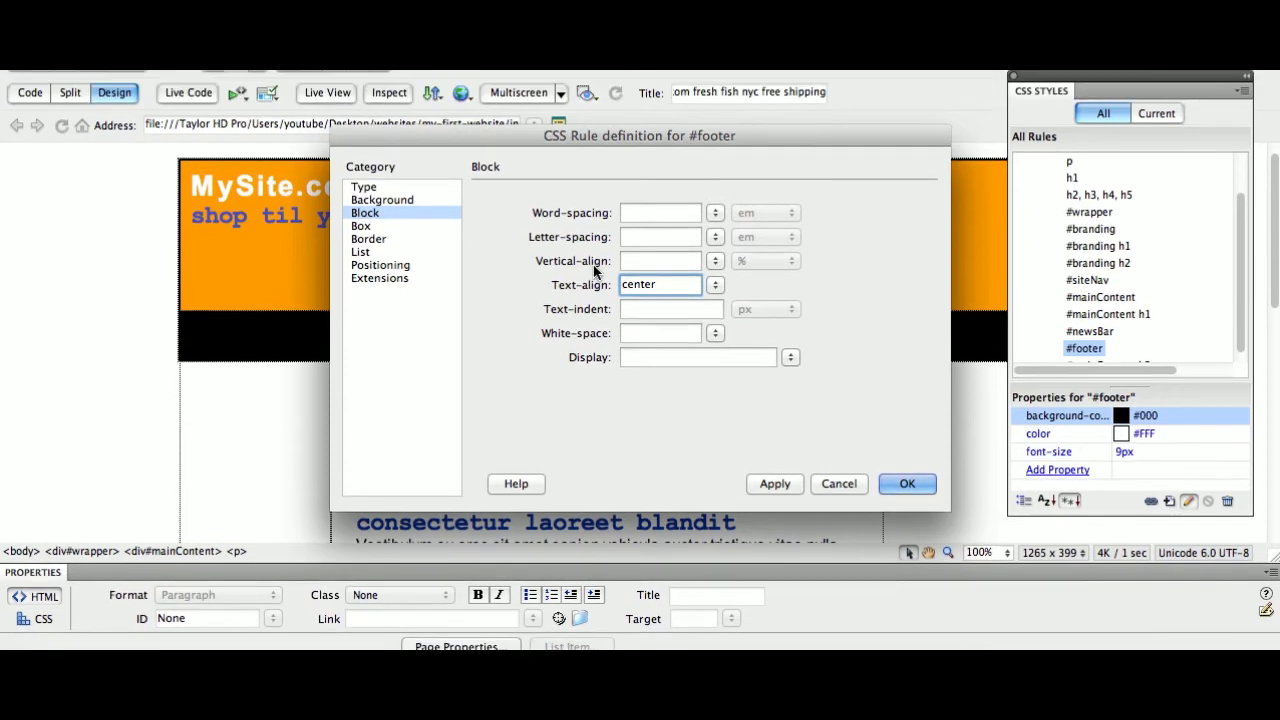
left_click(414, 335)
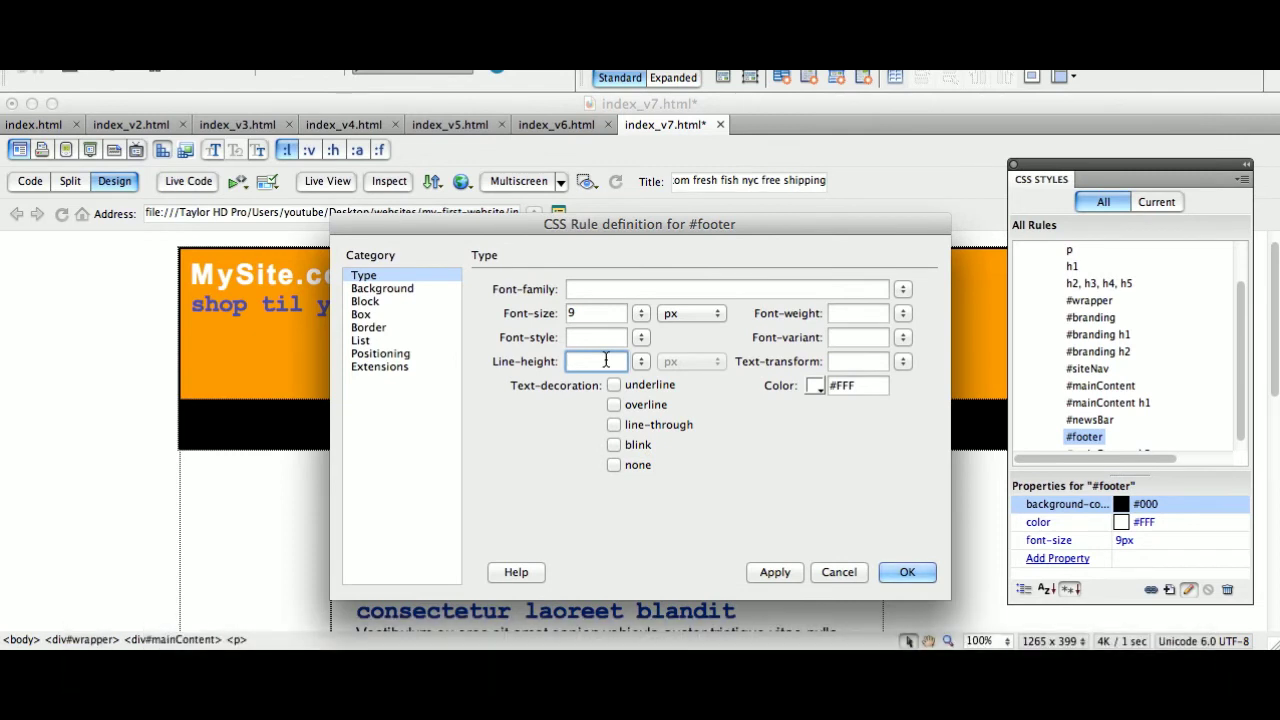
type("30")
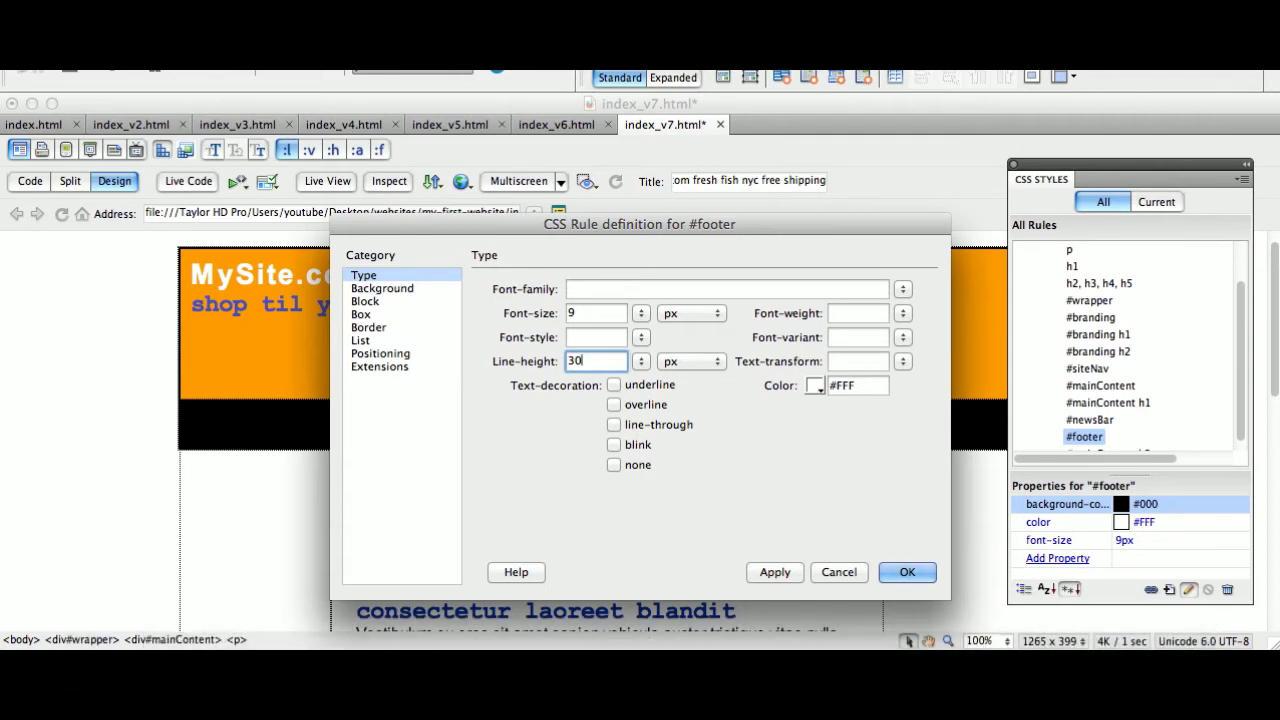
left_click(394, 375)
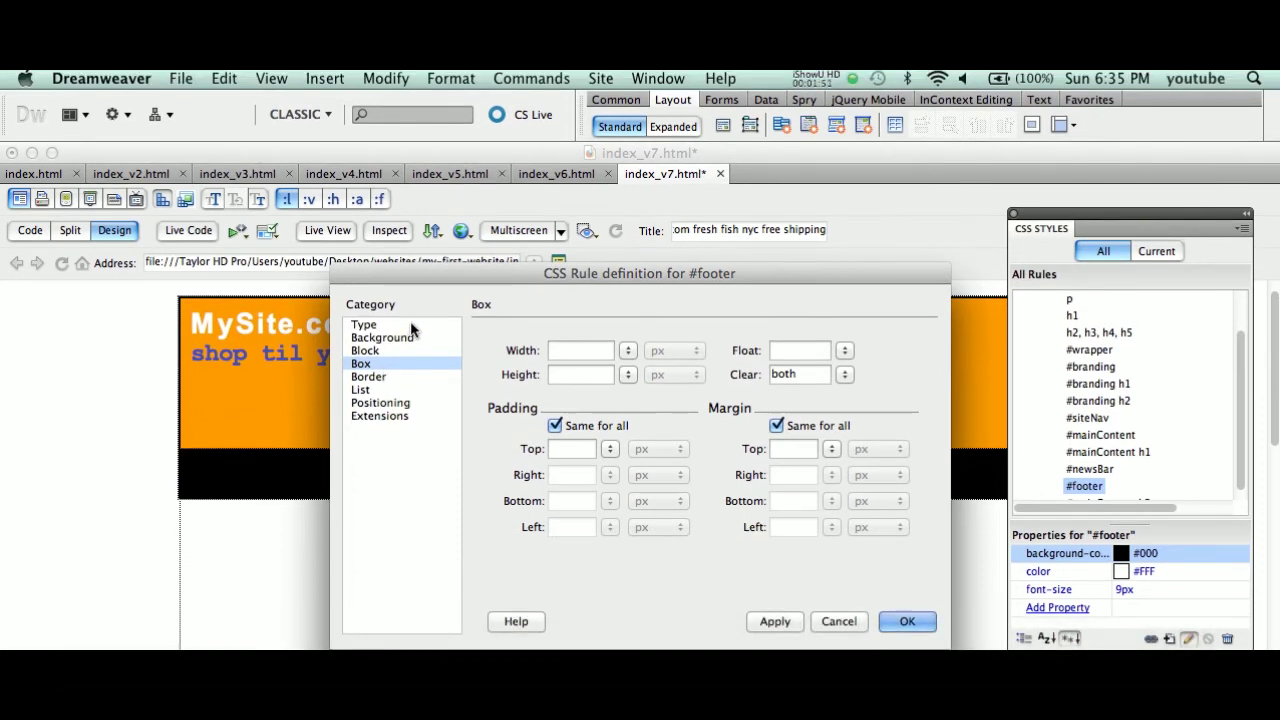
left_click(416, 327)
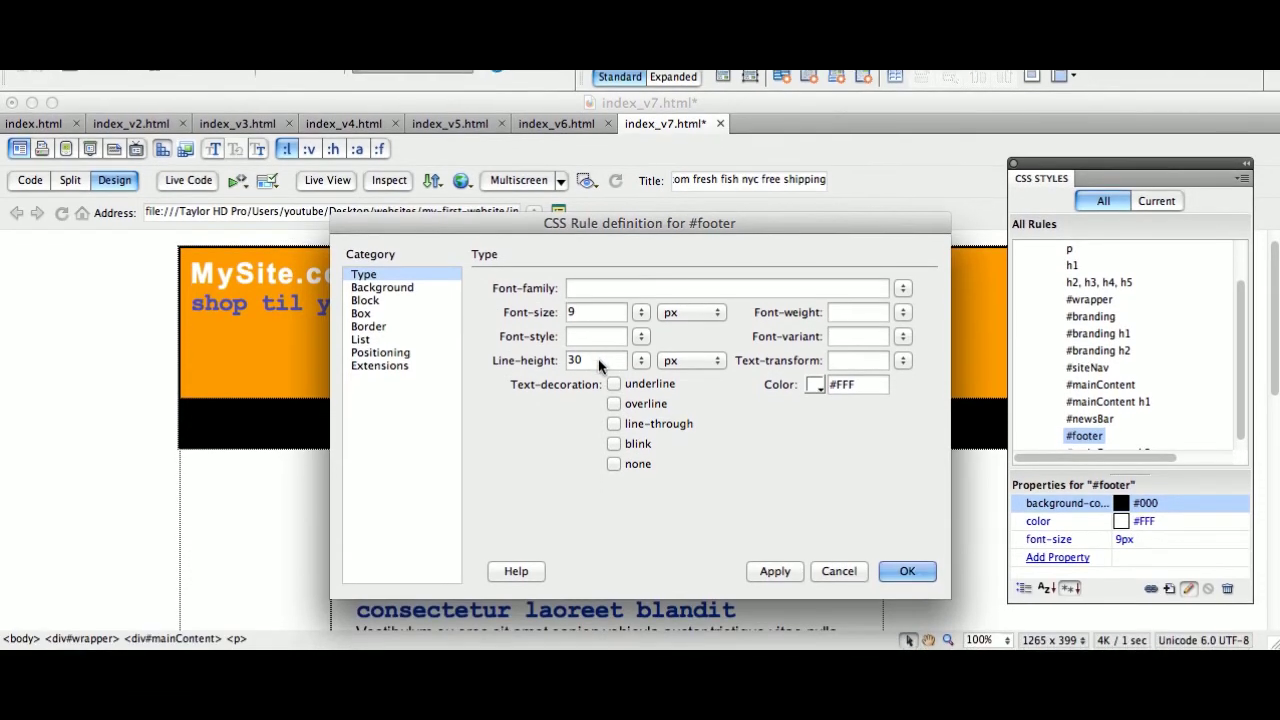
left_click(602, 362)
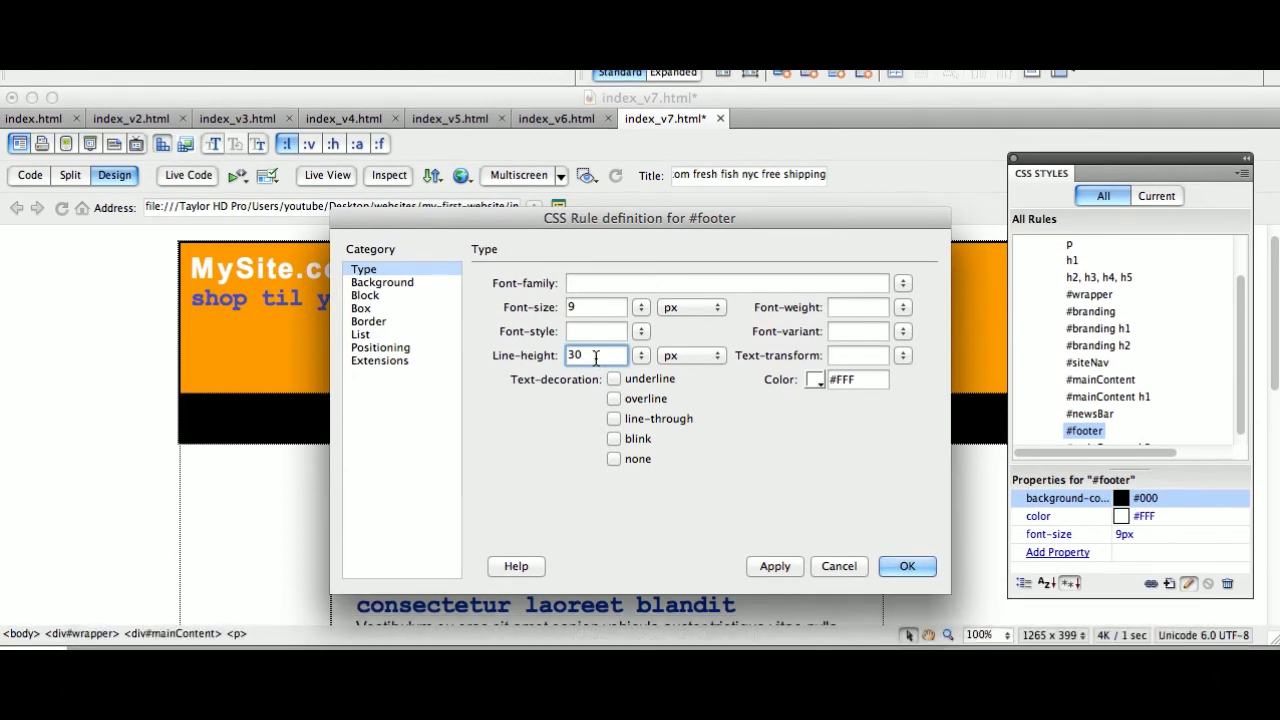
left_click(931, 408)
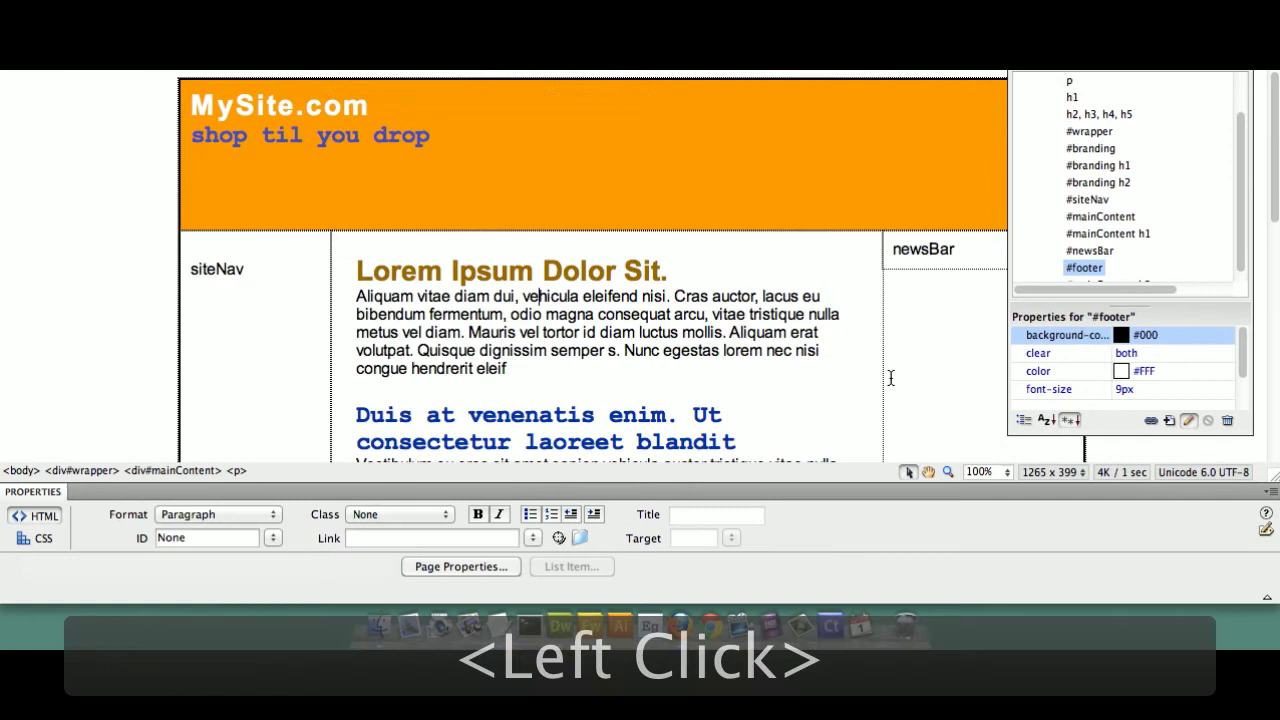
Change the #footer rule's line height from 30 px to 45 px and save the page
key("super+s")
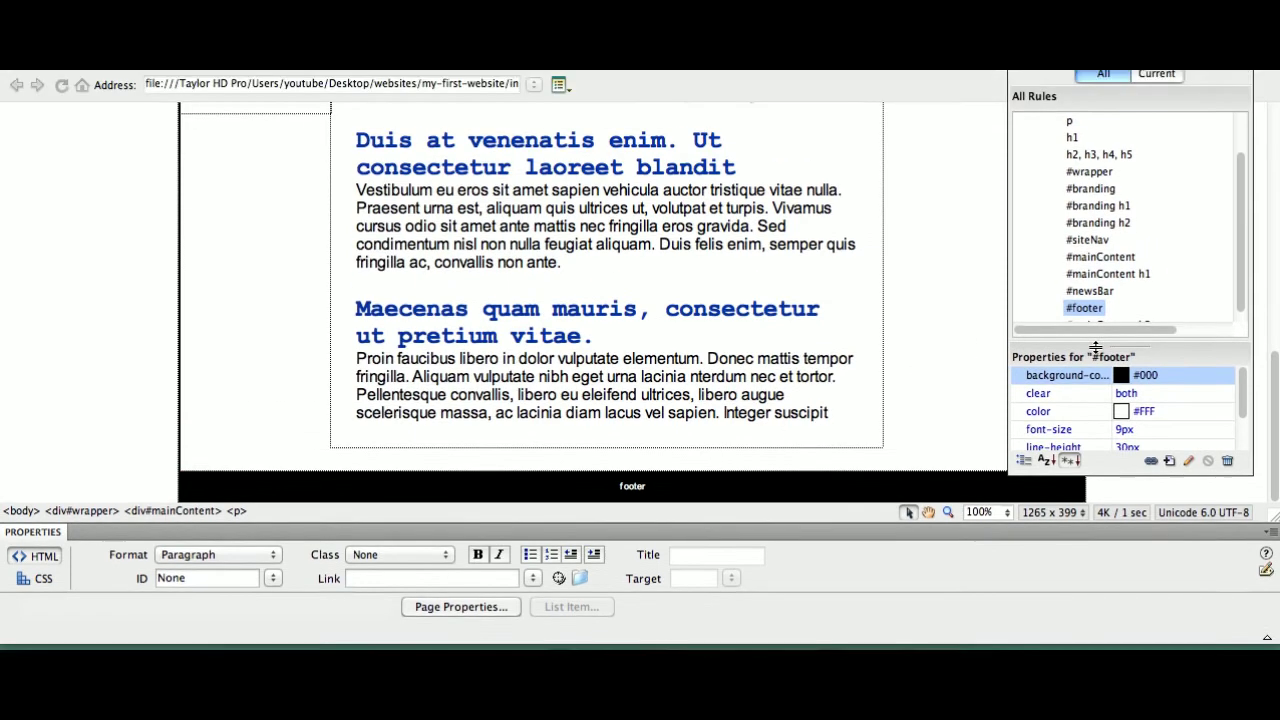
left_click(1127, 351)
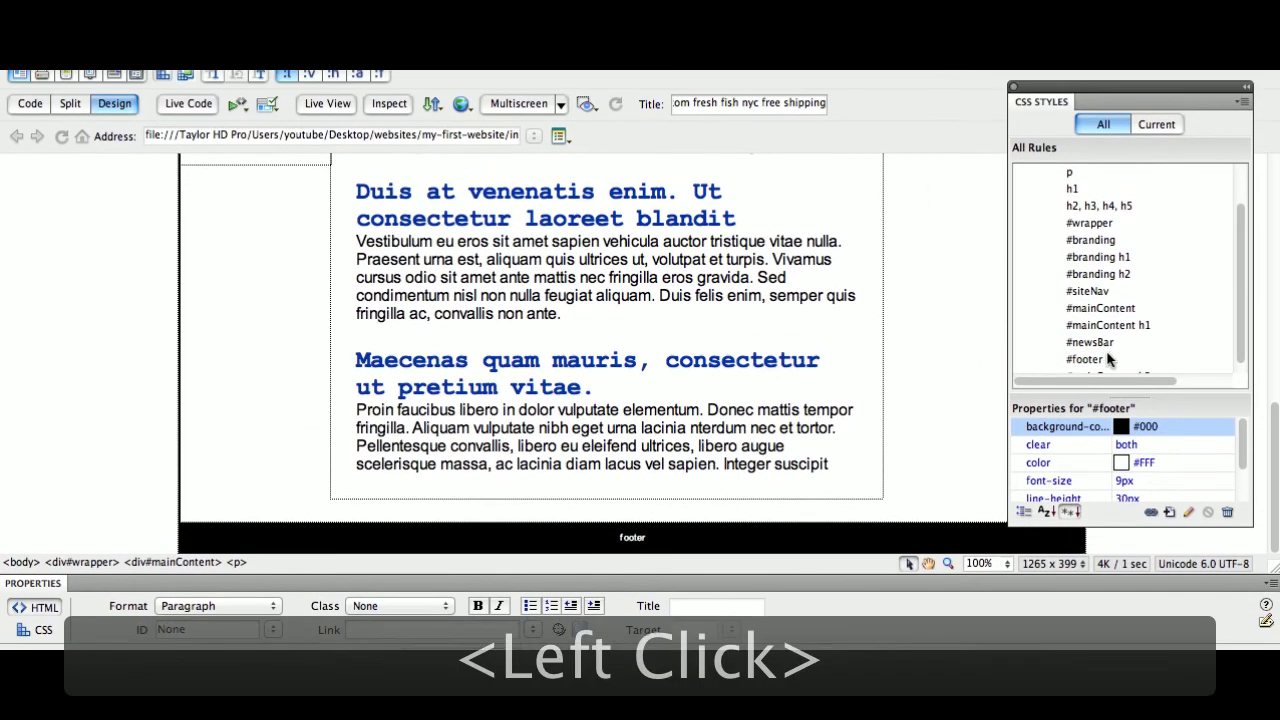
double_click(1099, 364)
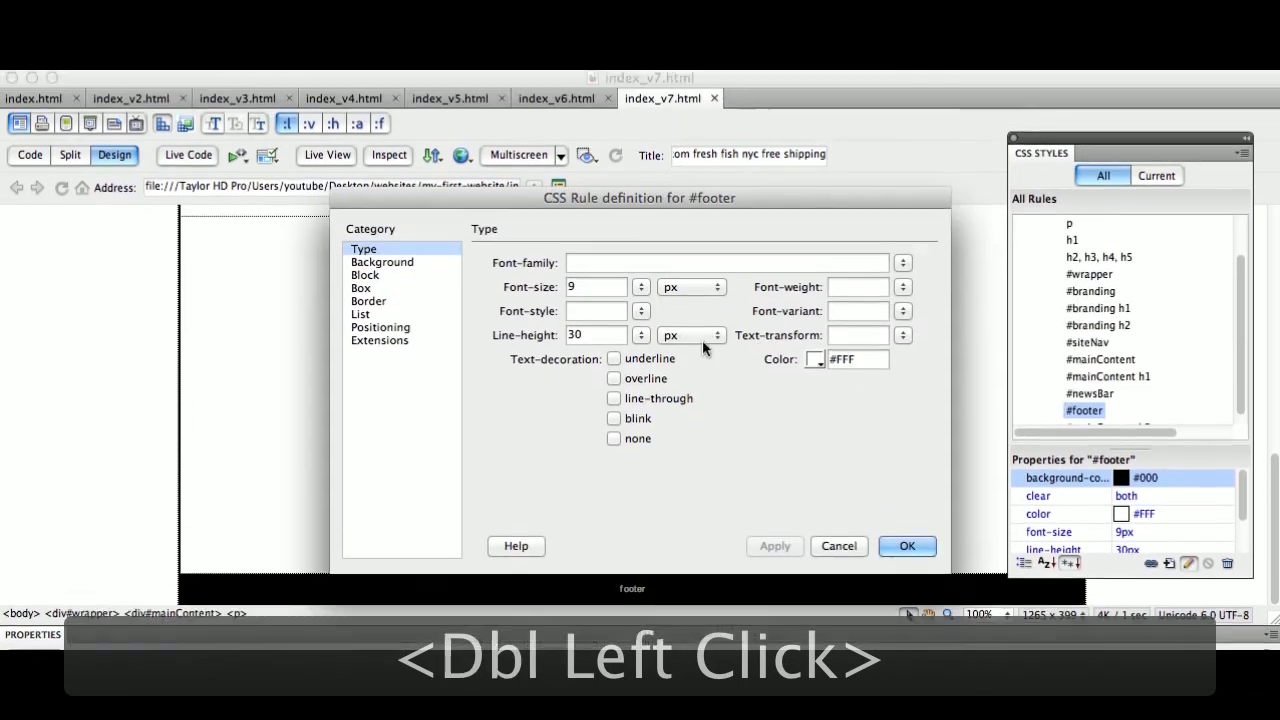
left_click(611, 357)
type("4")
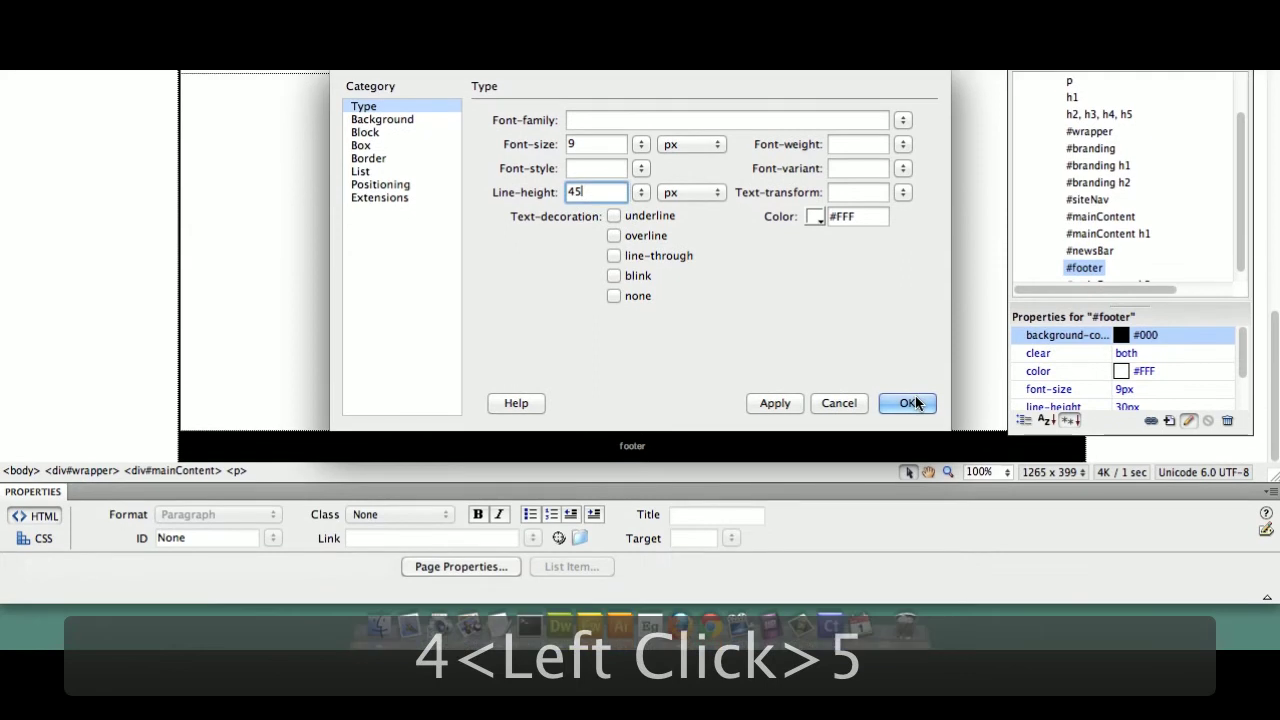
left_click(921, 401)
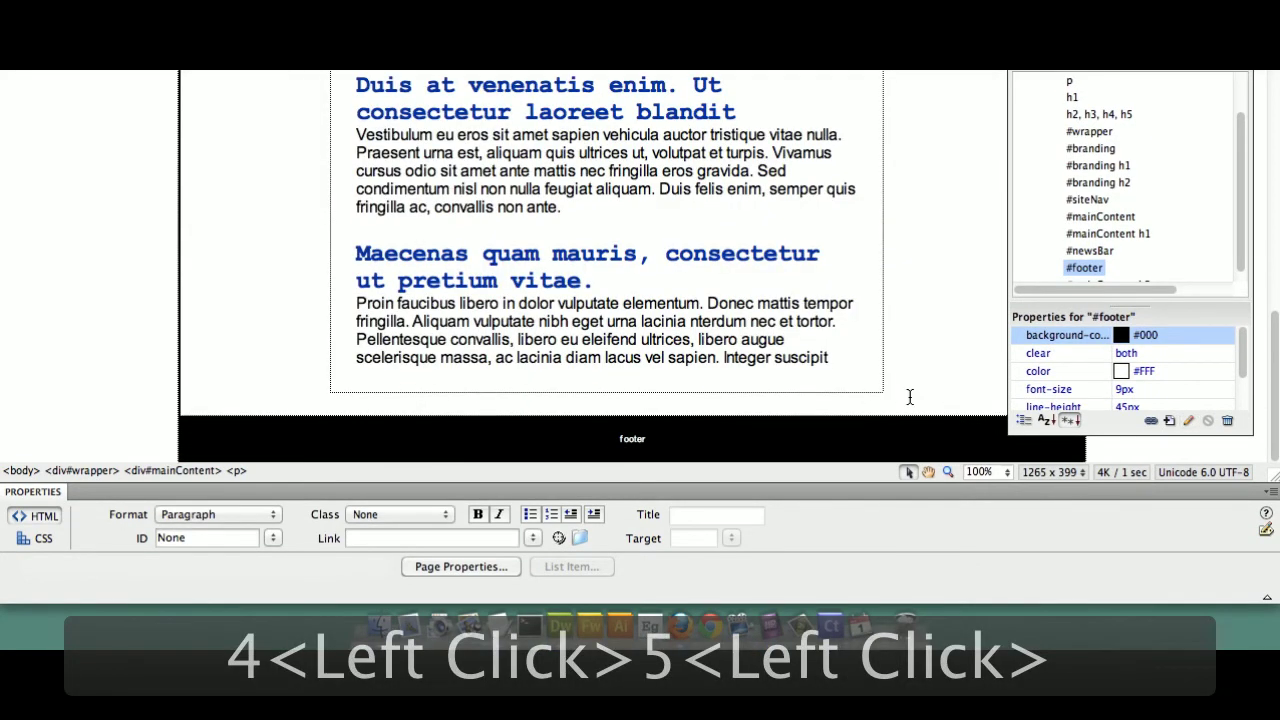
key("super+s")
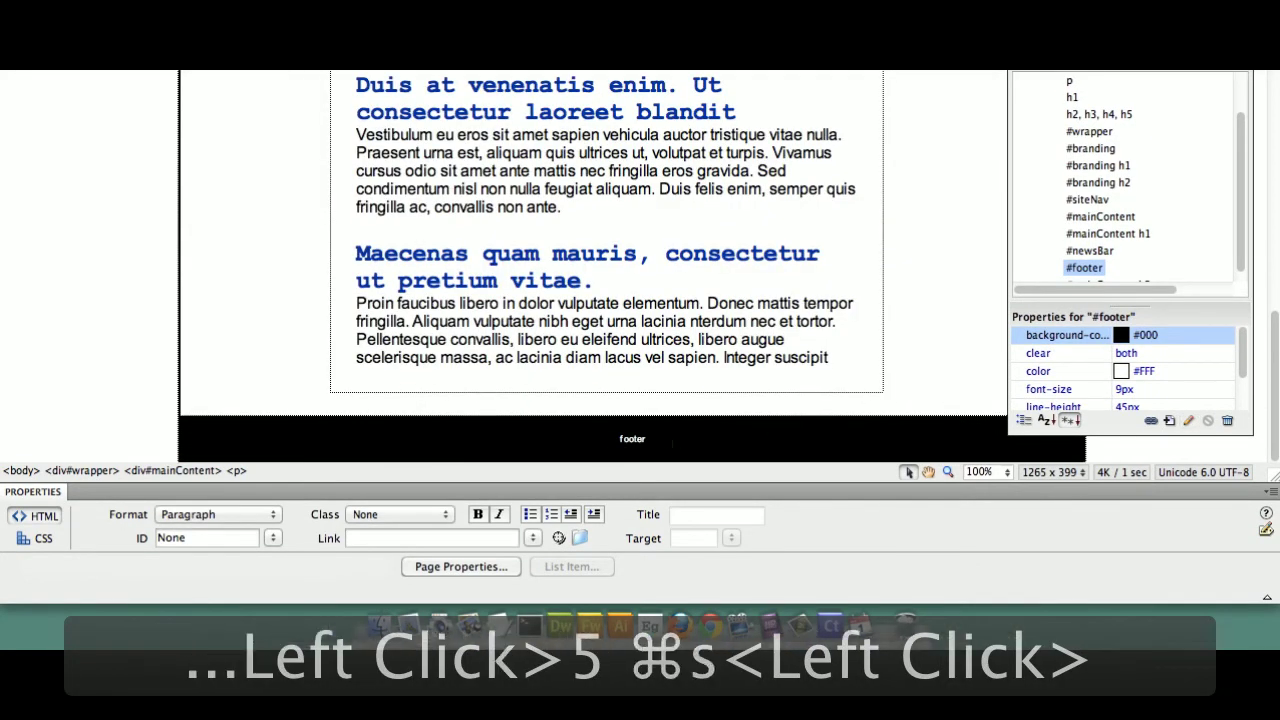
Replace the 'footer' placeholder, mistyping the site name and undoing the attempt
left_click(1046, 408)
double_click(1046, 408)
type("msite.om")
key("BackSpace")
key("BackSpace")
key("BackSpace")
key("BackSpace")
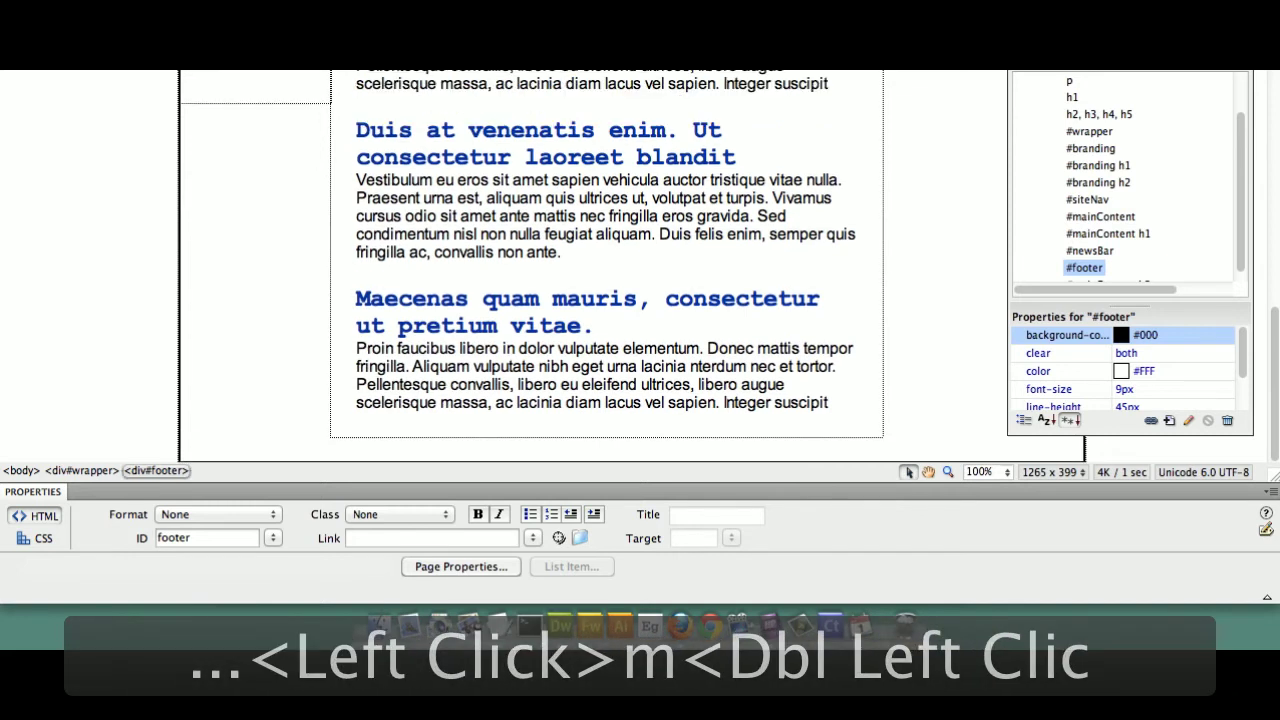
key("super+z")
double_click(1046, 408)
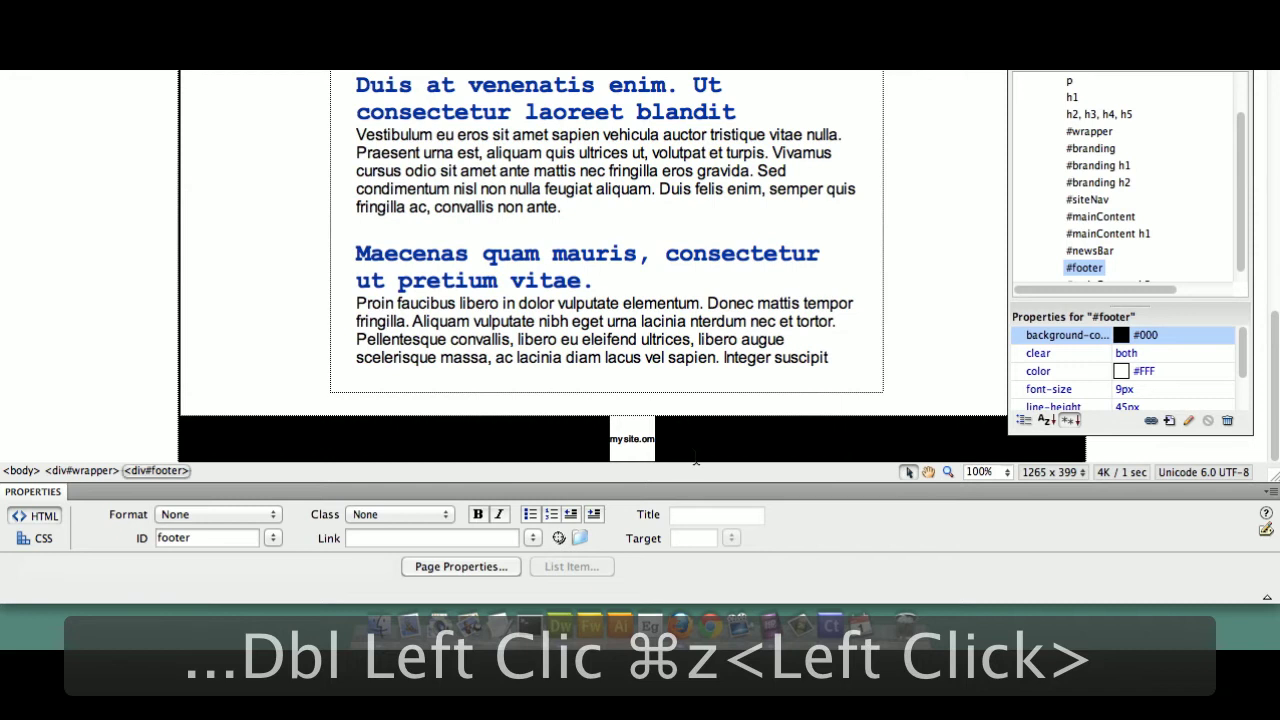
Enter '©2012 mysite.com' as the footer text and save the page
key("alt+g")
type("2012")
key("space")
type("ysite.com")
left_click(756, 365)
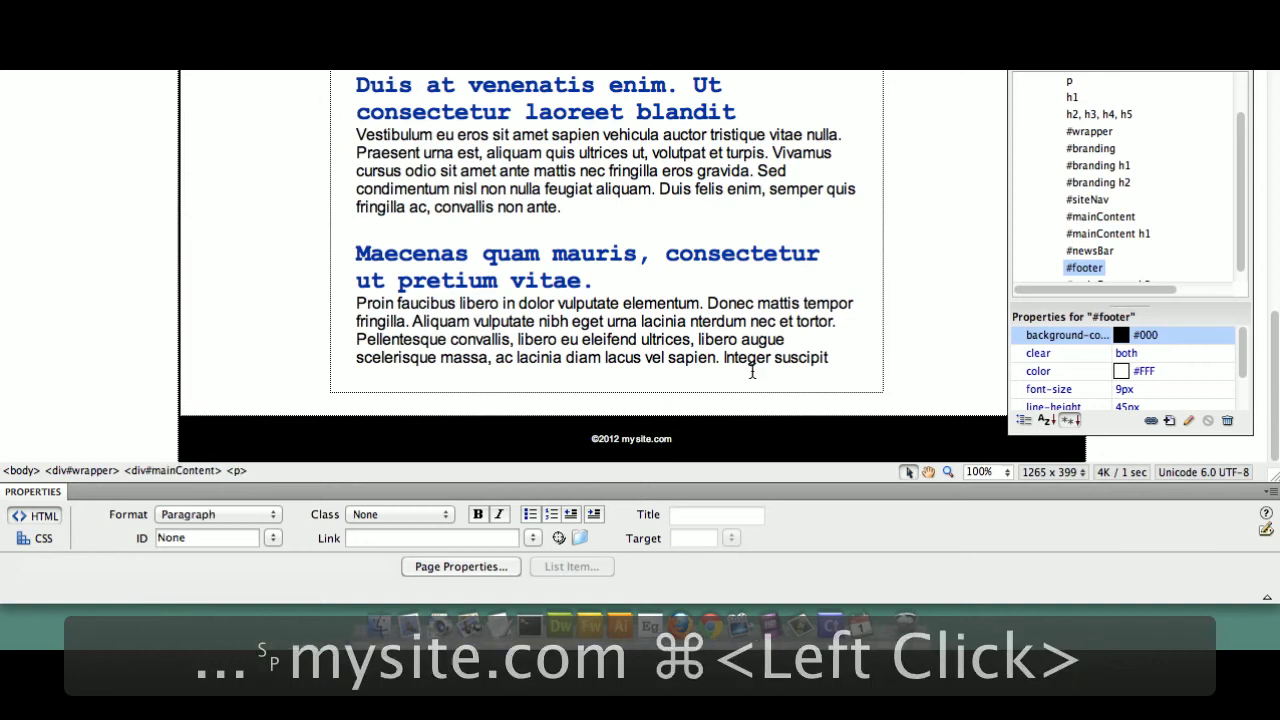
key("super+s")
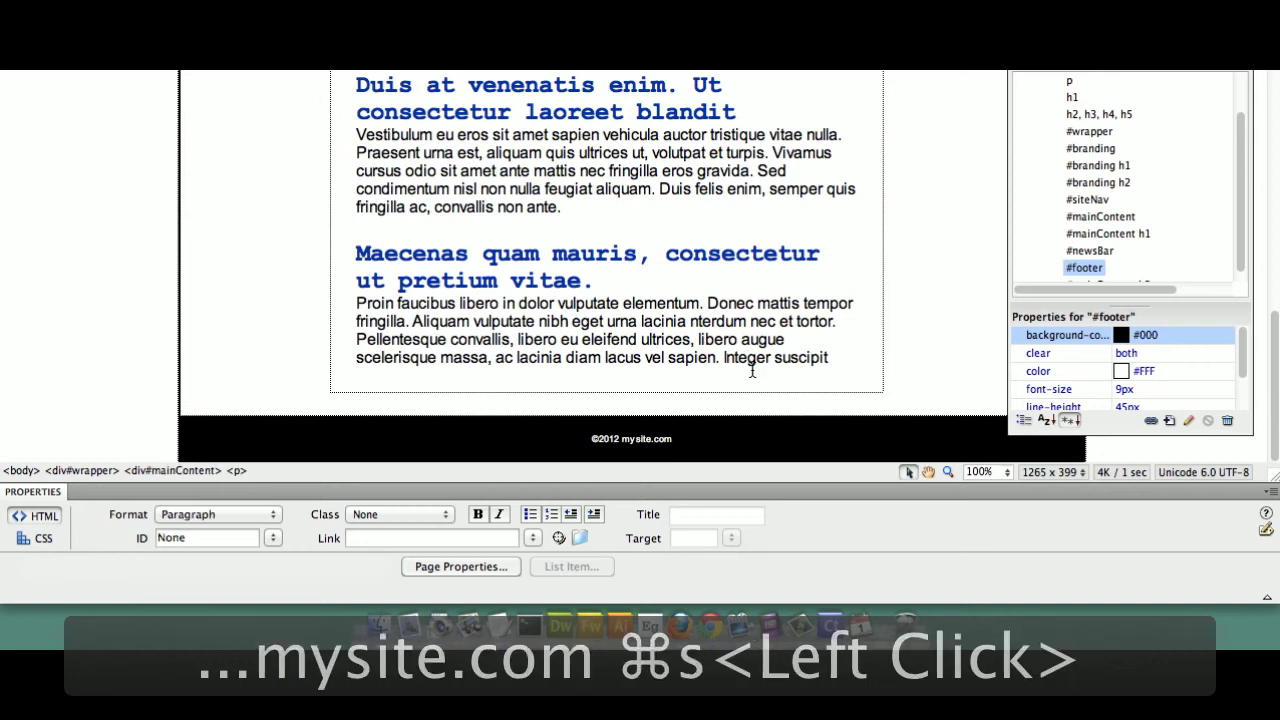
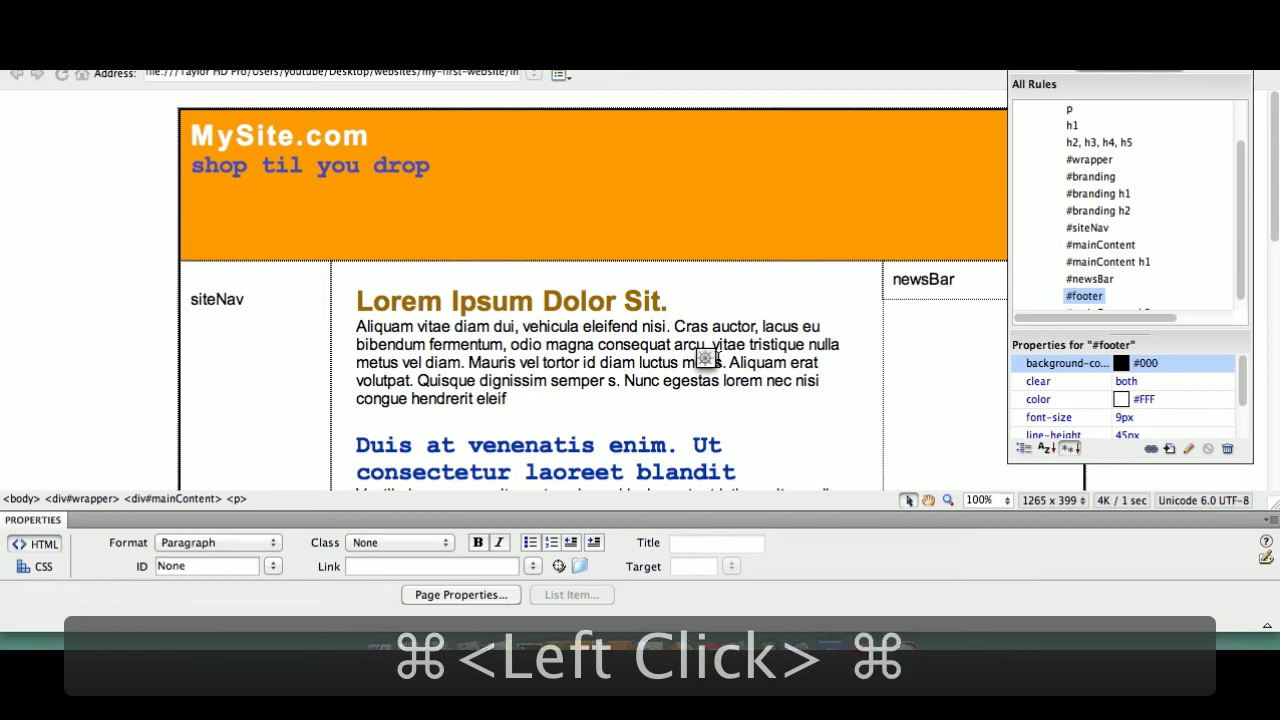
key("super+-")
key("super+-")
key("super+-")
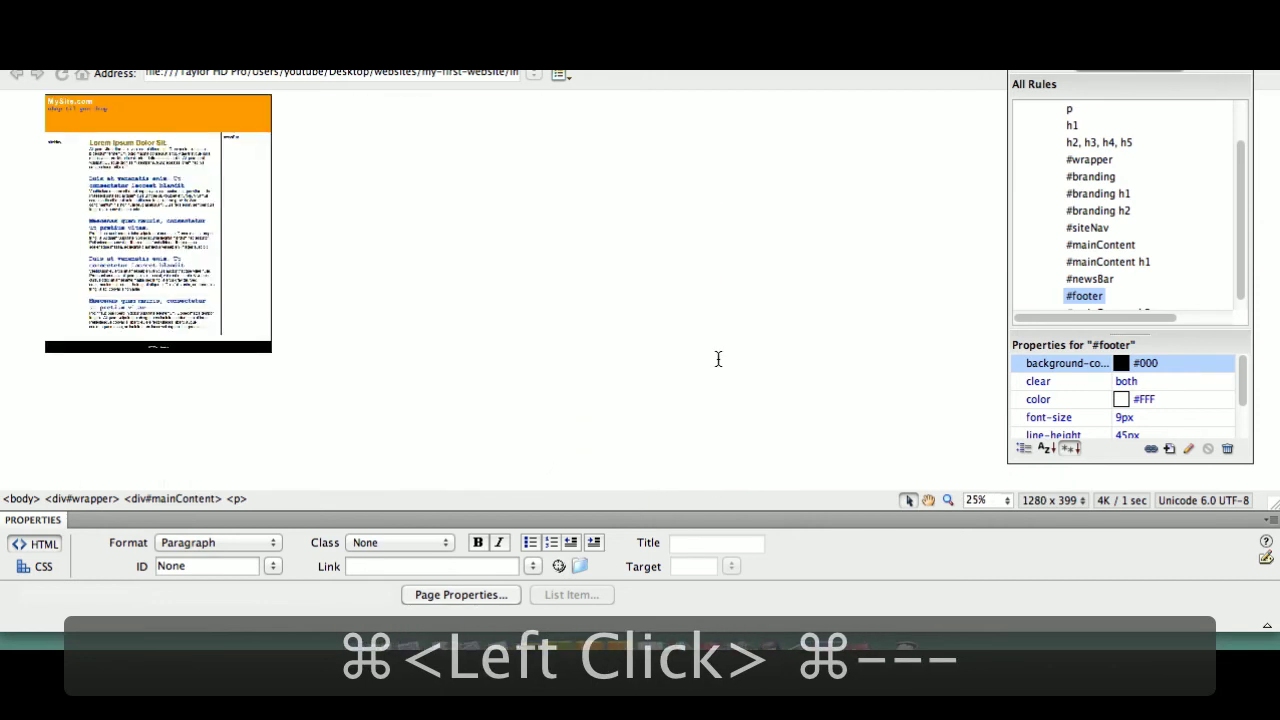
key("=")
key("=")
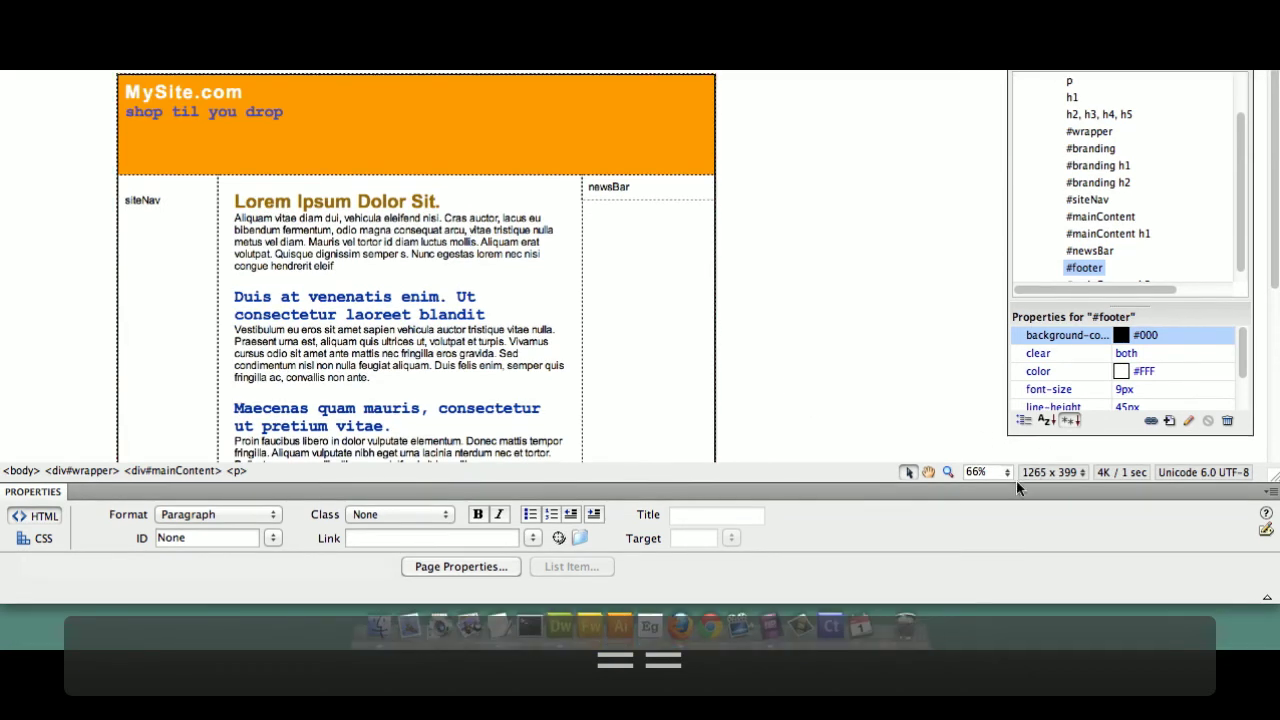
left_click(1013, 474)
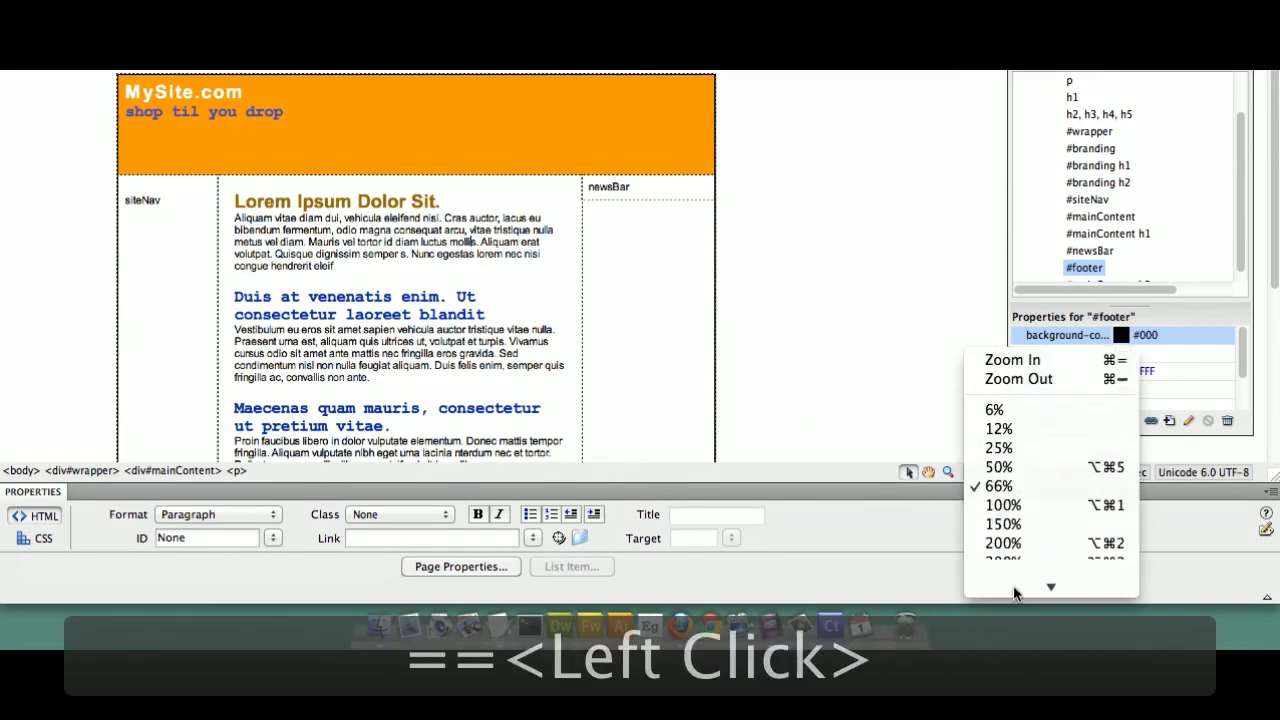
type("==")
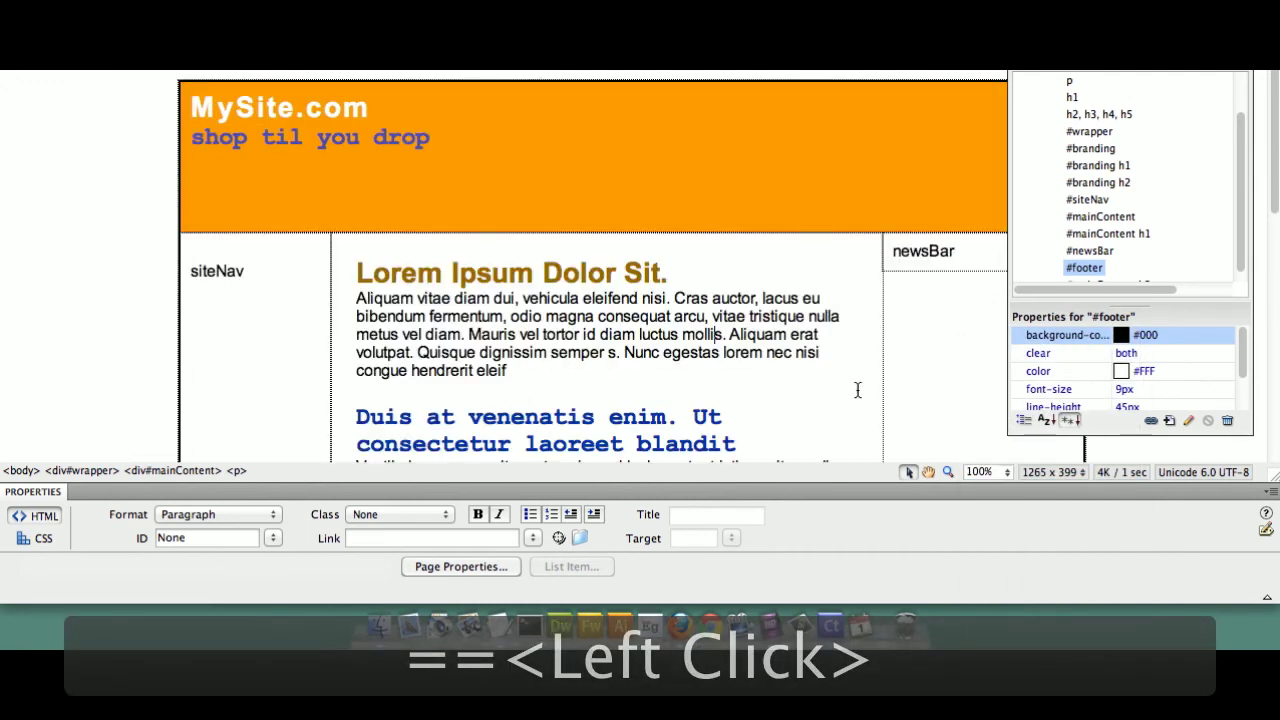
type("==")
key("super+s")
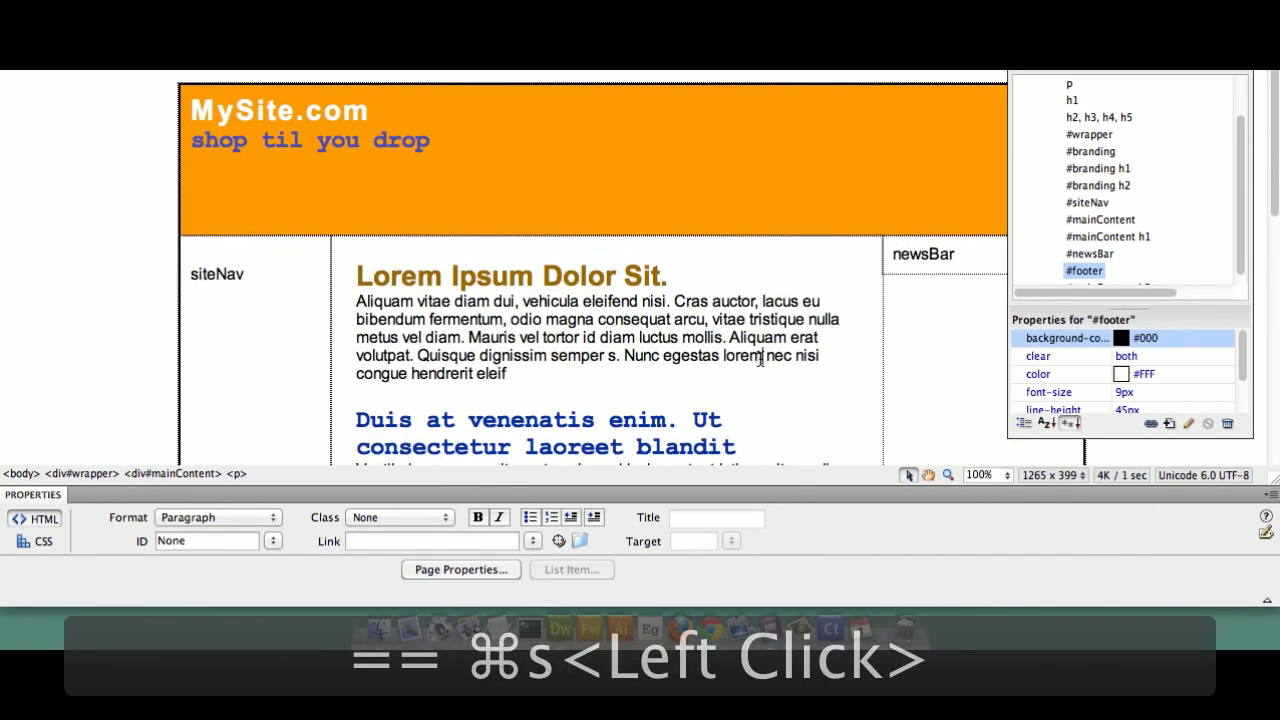
type("====")
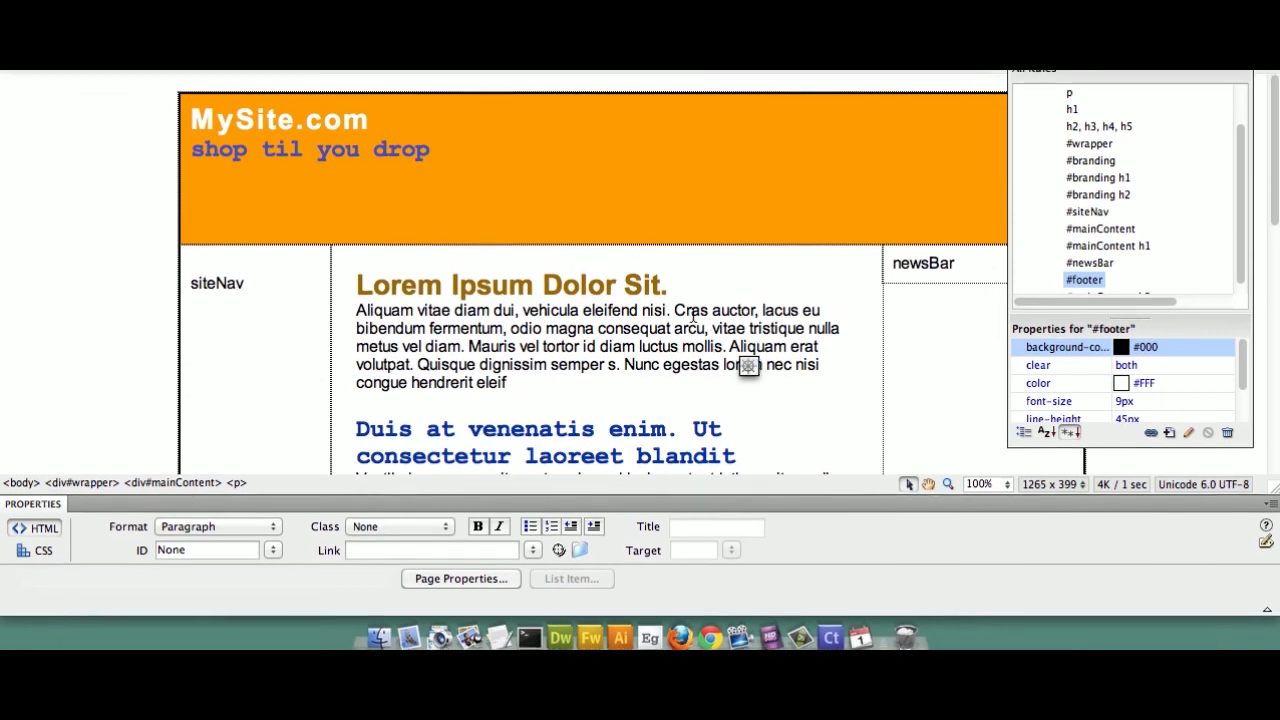